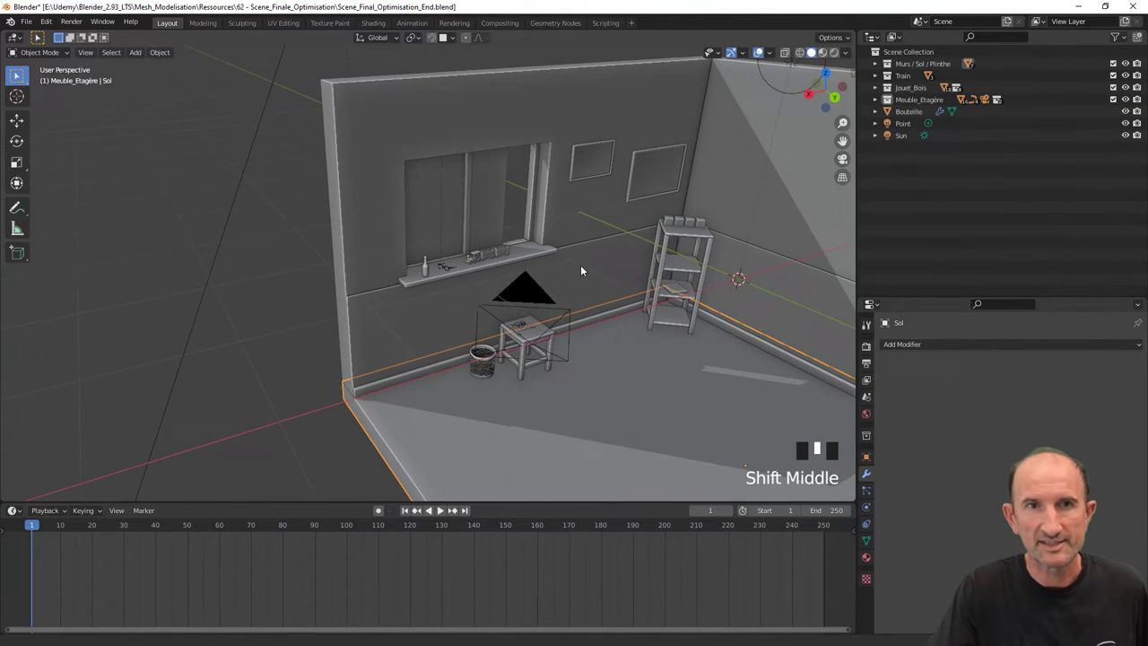
Step: Orbit and zoom toward the stool and select a wagon of the toy train
scroll("up", 3)
left_click(416, 217)
left_click_drag(591, 248, 416, 260)
scroll("up", 3)
left_click_drag(407, 230, 377, 274)
left_click(376, 273)
left_click(500, 225)
left_click(667, 198)
scroll("down", 3)
Step: Orbit around the stool to frame the stool and shelf in the viewport
left_click_drag(586, 295, 511, 313)
scroll("up", 3)
left_click_drag(556, 334, 482, 291)
scroll("down", 3)
left_click_drag(501, 265, 481, 248)
scroll("up", 3)
left_click_drag(476, 203, 455, 281)
scroll("up", 3)
scroll("down", 3)
left_click_drag(373, 330, 407, 319)
scroll("down", 3)
scroll("down", 3)
left_click_drag(563, 307, 431, 399)
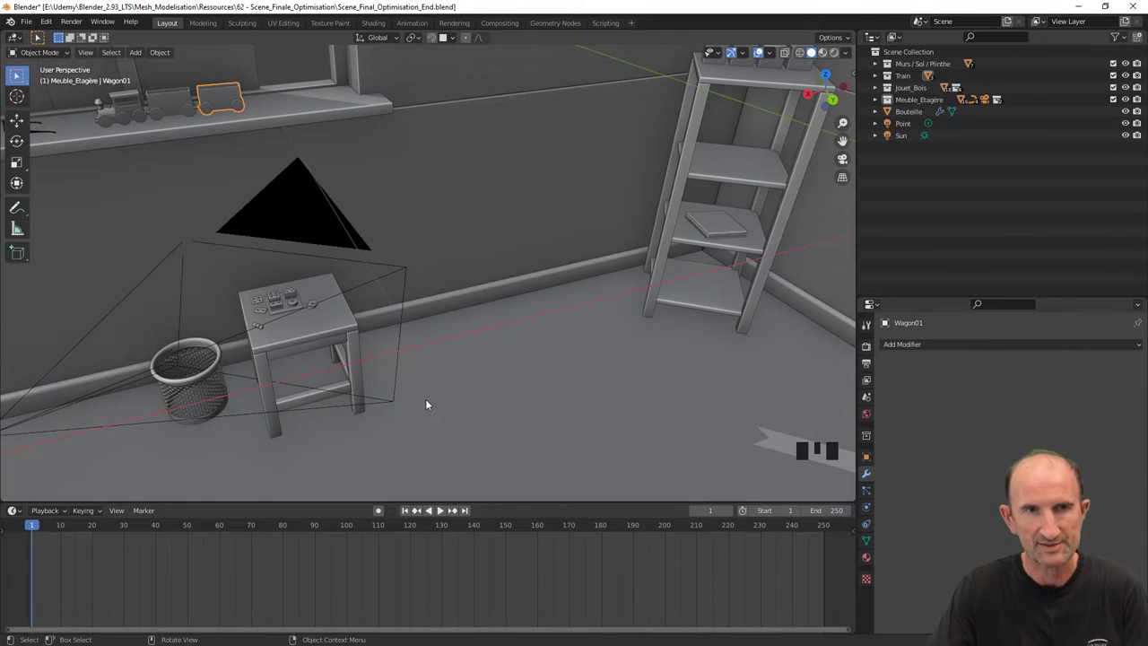
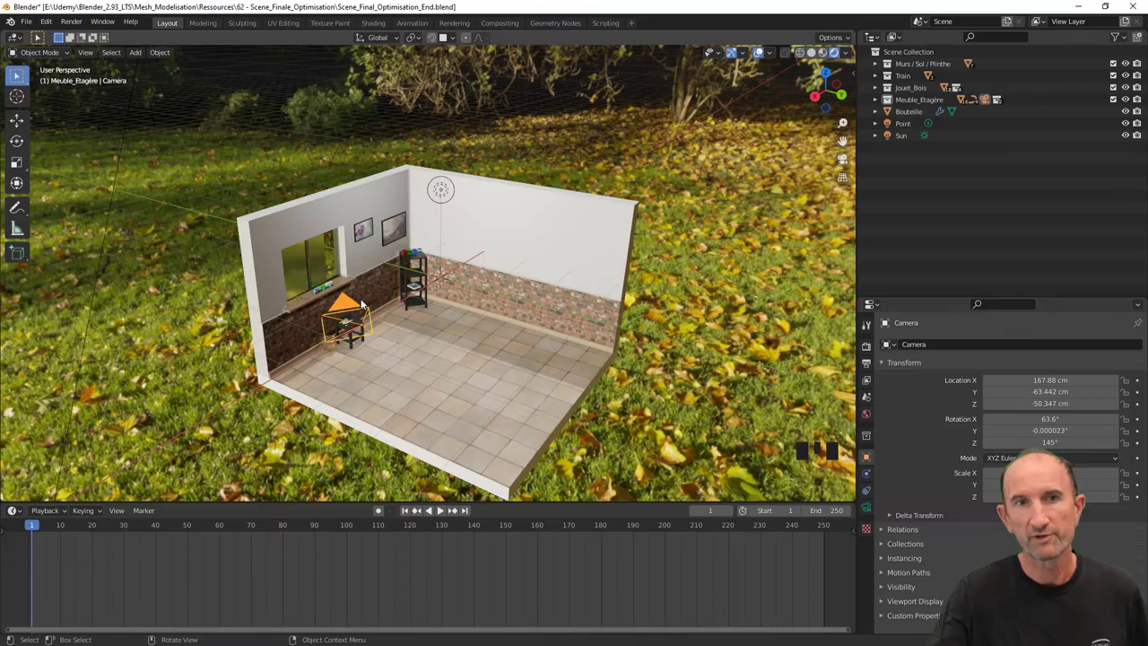
left_click_drag(427, 362, 505, 352)
scroll("up", 3)
scroll("up", 3)
left_click_drag(381, 244, 394, 249)
scroll("up", 3)
left_click_drag(334, 237, 383, 284)
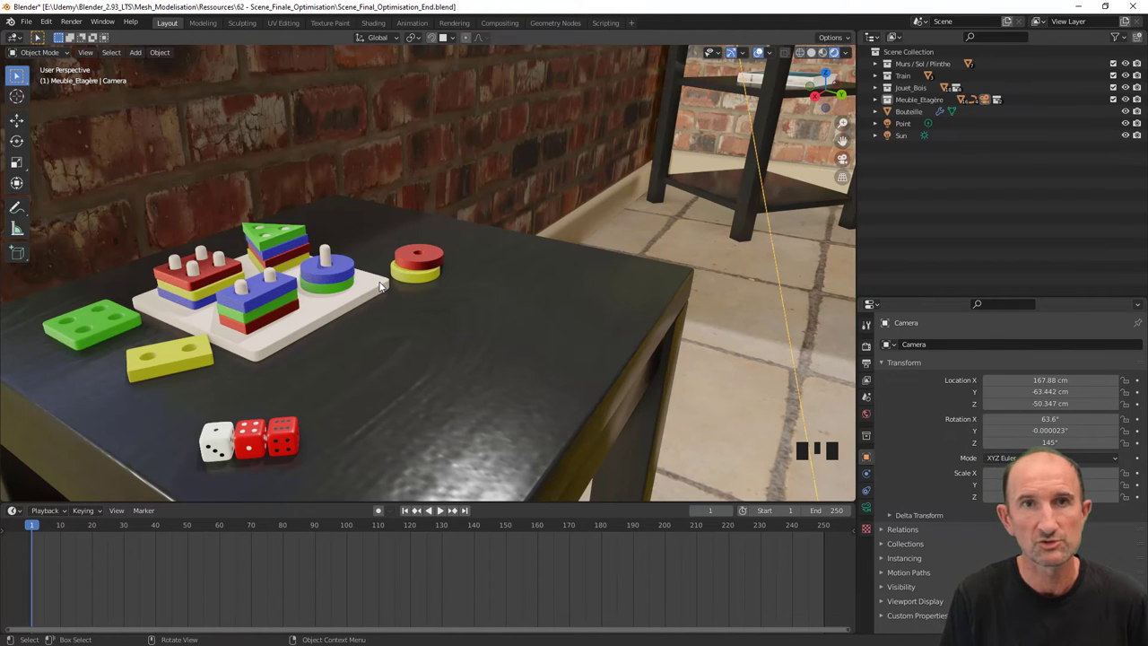
left_click_drag(276, 357, 373, 281)
scroll("up", 3)
left_click(383, 321)
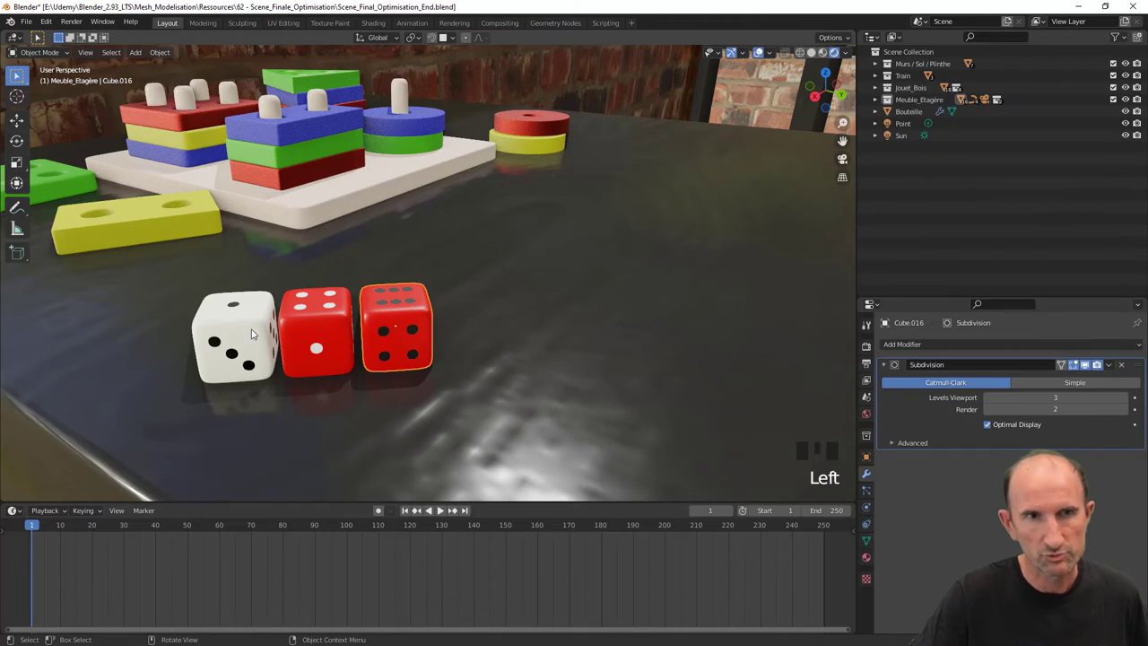
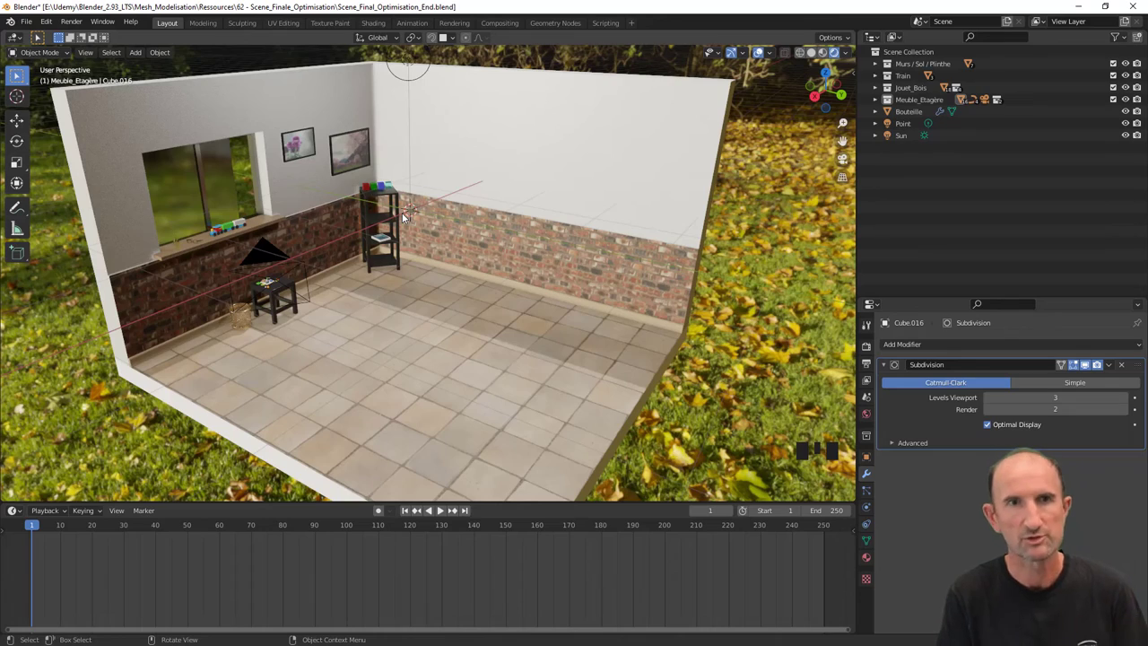
middle_click(566, 234)
left_click_drag(565, 230, 558, 227)
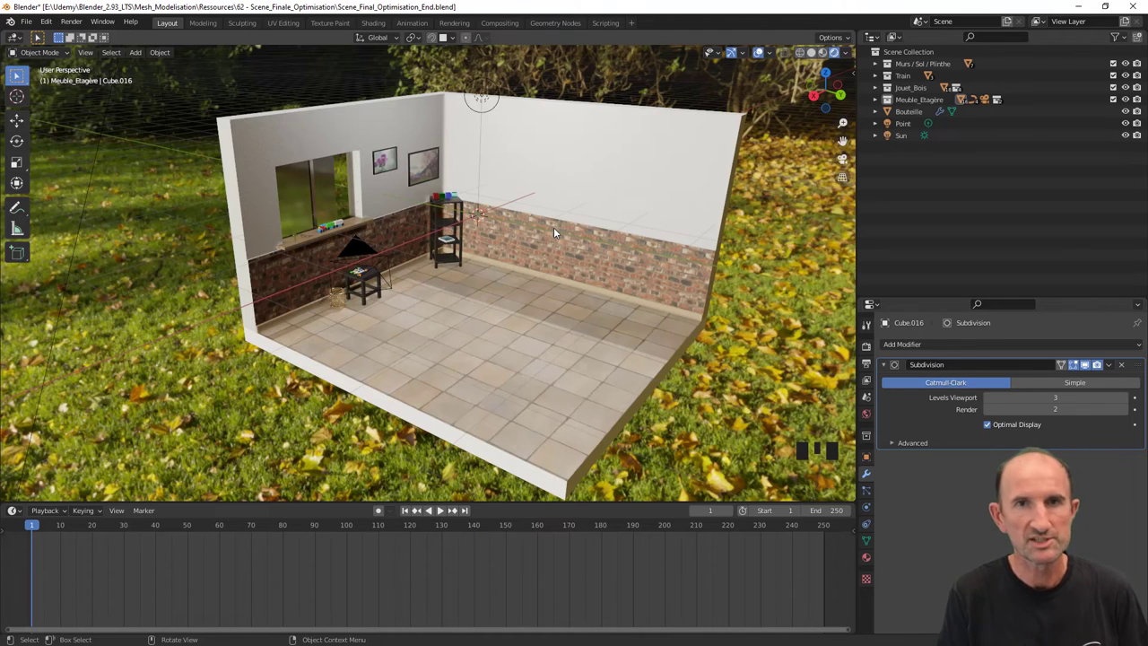